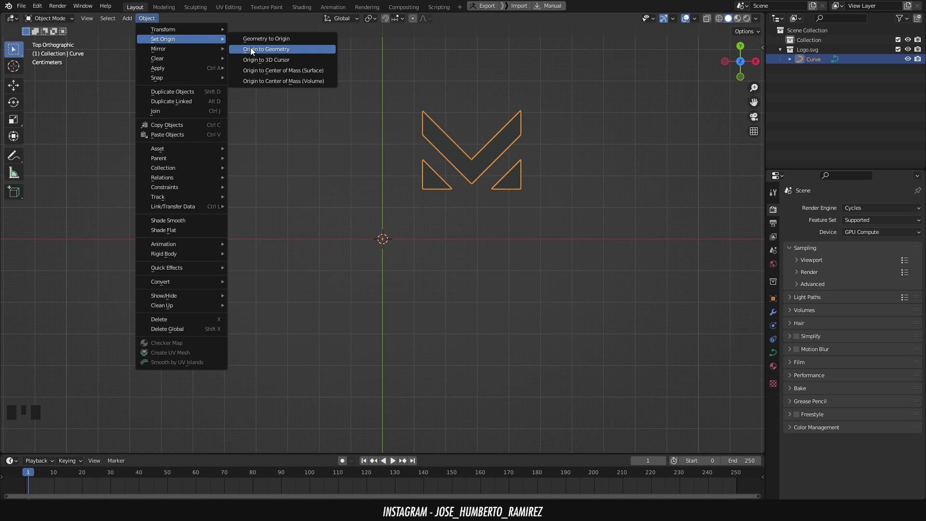
Move the M logo to the world centre, rotate it 90° on X and raise it along Z
key(g)
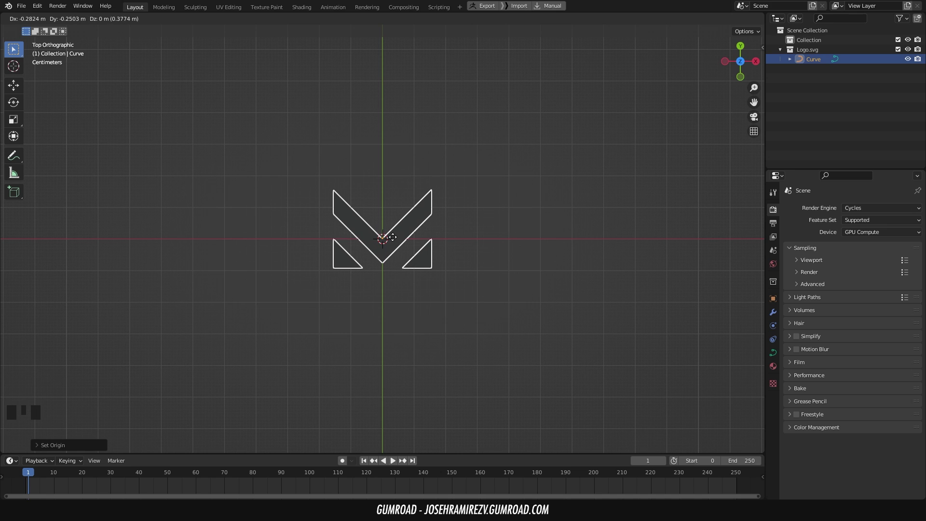
click(369, 165)
key(r)
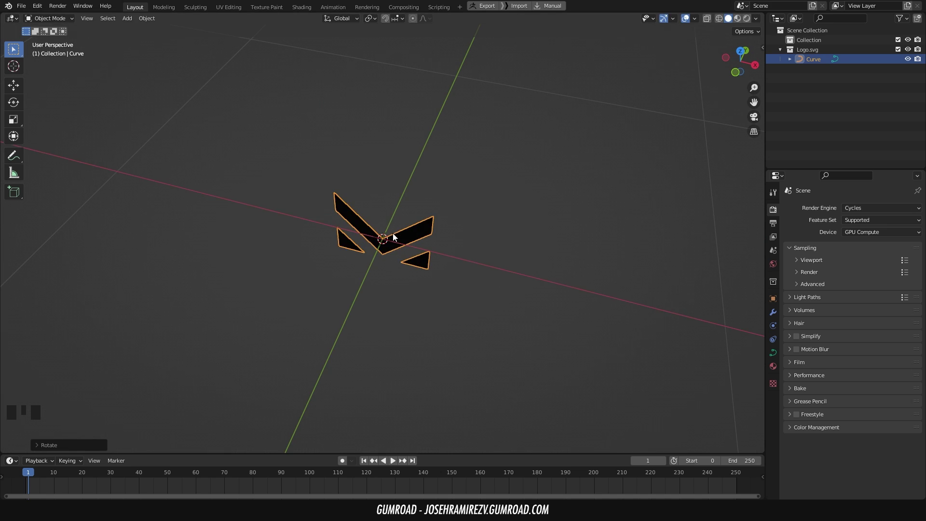
drag(397, 237, 405, 190)
key(KP_1)
scroll(up, 3)
key(g)
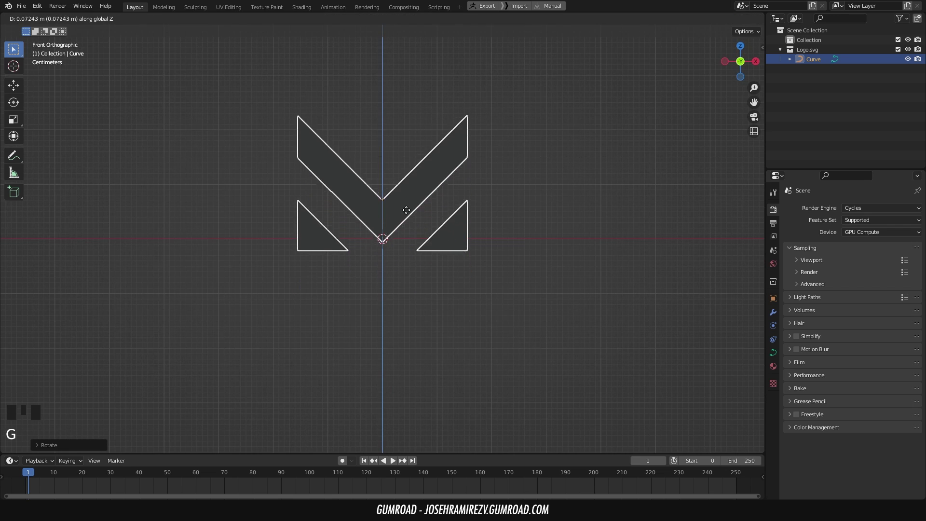
Inspect the upright logo from several angles and bring up the Add Modifier list
drag(478, 196, 773, 365)
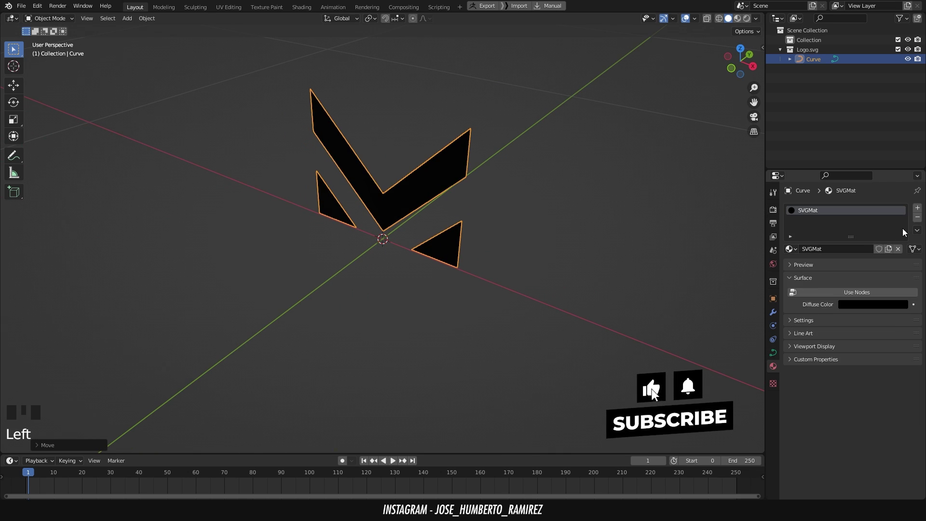
drag(922, 222, 638, 183)
scroll(up, 3)
drag(447, 190, 426, 252)
scroll(up, 3)
drag(425, 260, 790, 291)
drag(820, 213, 771, 306)
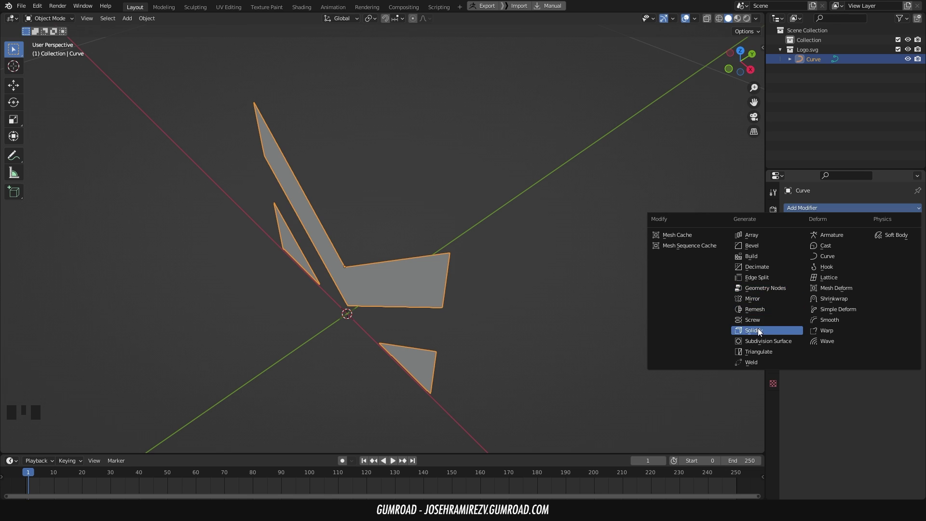
Solidify the logo at thickness 0.02 and duplicate it into four slices offset along Y
drag(378, 248, 359, 255)
key(KP_7)
key(shift+d)
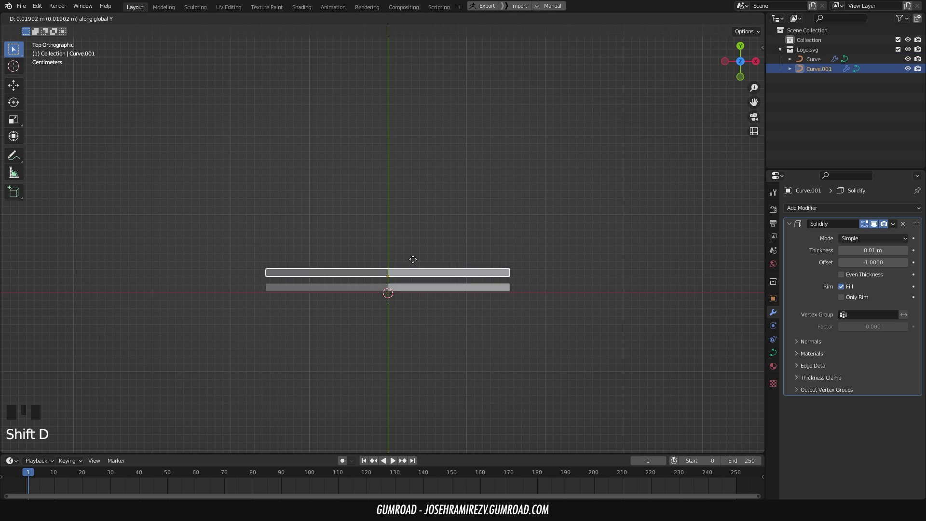
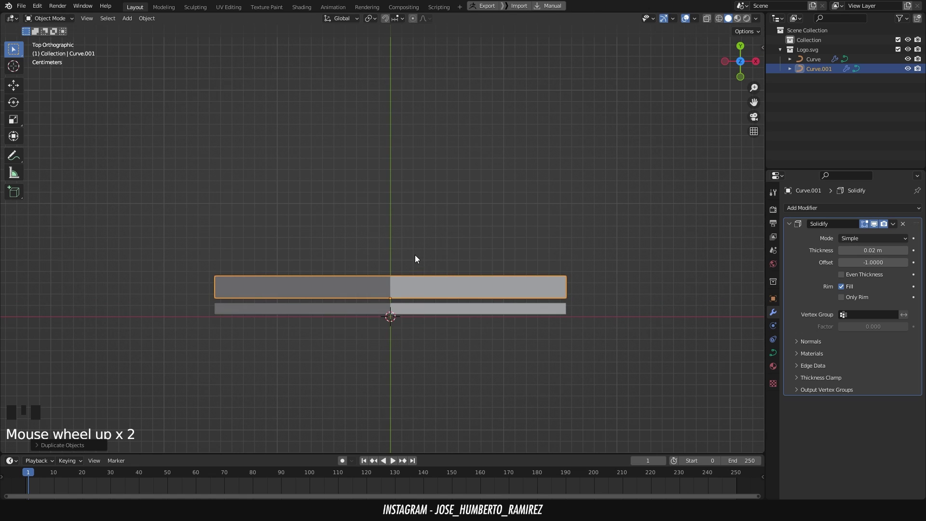
click(420, 309)
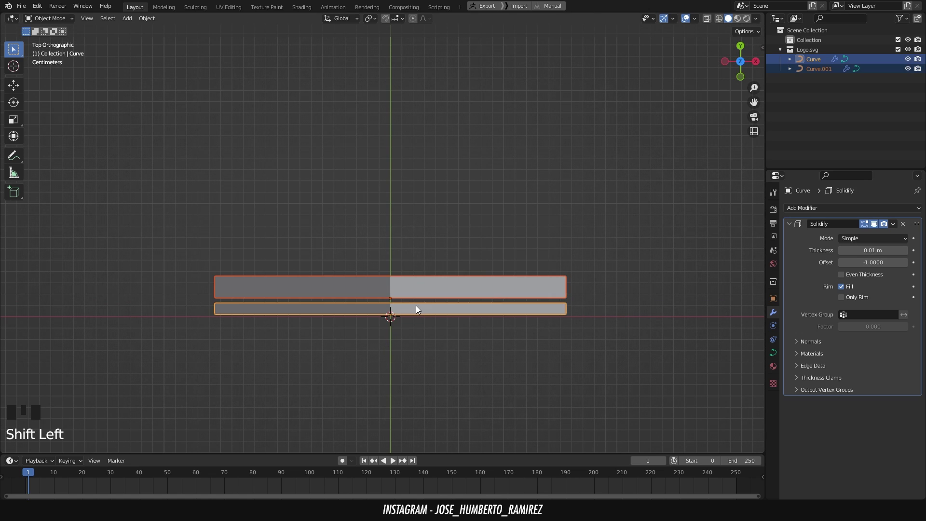
key(alt+d)
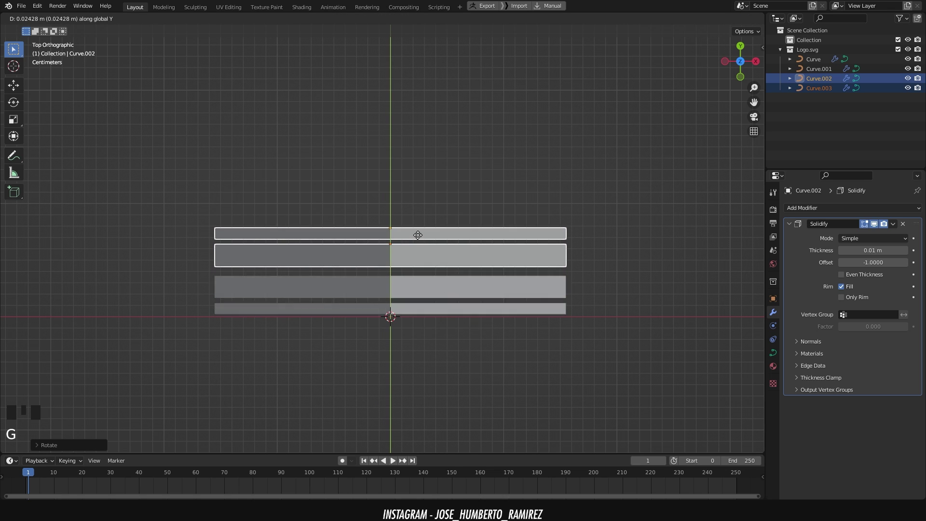
click(425, 187)
Inspect the stacked slices and bring up the Shift+A add-object list for an empty
drag(377, 314, 440, 215)
scroll(down, 3)
drag(444, 216, 425, 230)
scroll(up, 3)
drag(446, 234, 397, 232)
drag(397, 232, 451, 265)
scroll(down, 3)
drag(448, 264, 557, 297)
key(shift+a)
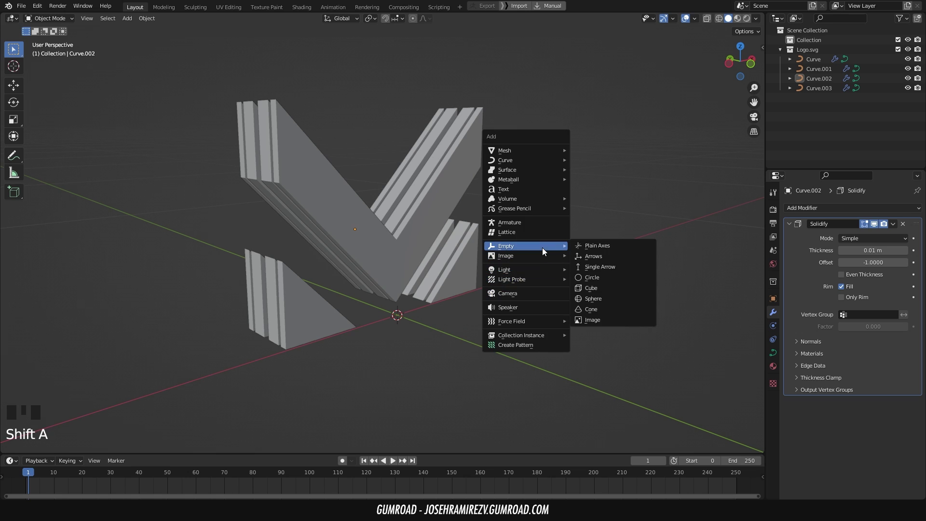
Add a Plain Axes empty at the centre and parent the four logo slices to it
key(KP_7)
click(460, 236)
key(g)
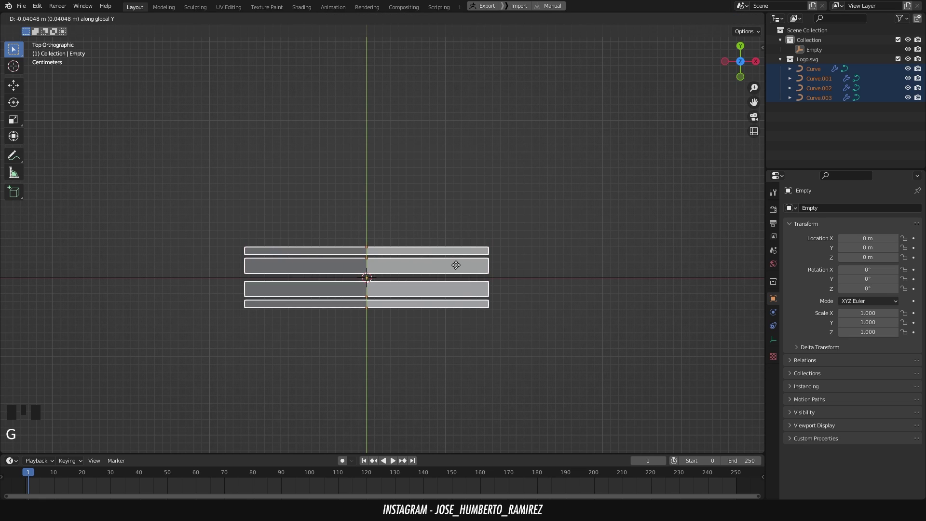
click(534, 282)
key(ctrl+p)
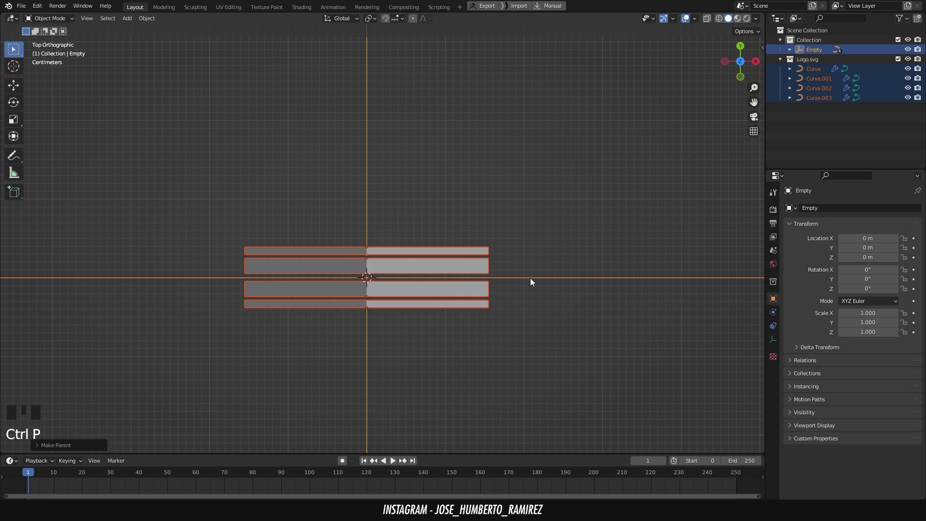
Rotate the empty about its verticalal axis to keyframe the 360° spin
drag(405, 270, 427, 202)
scroll(down, 3)
drag(425, 218, 525, 266)
click(533, 284)
key(r)
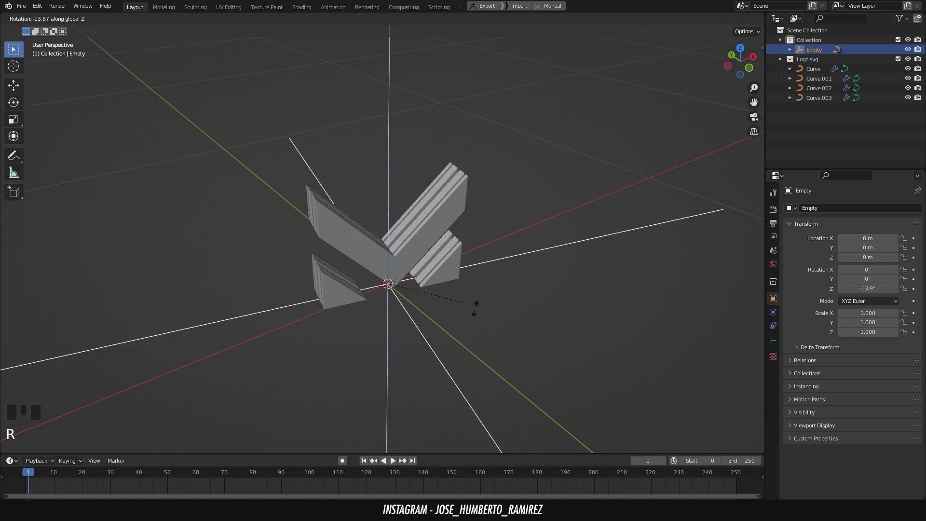
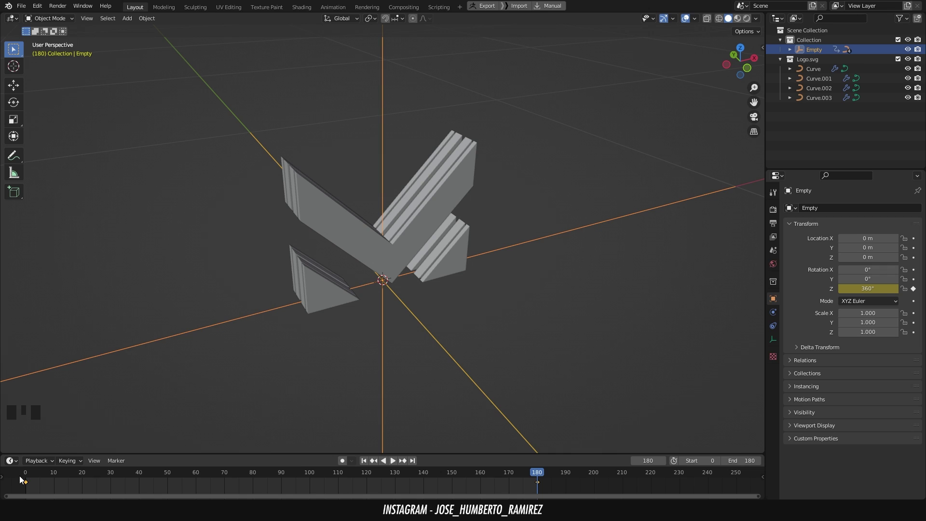
Play the spin and set the animation End frame to 179 for a seamless loop
drag(23, 484, 301, 489)
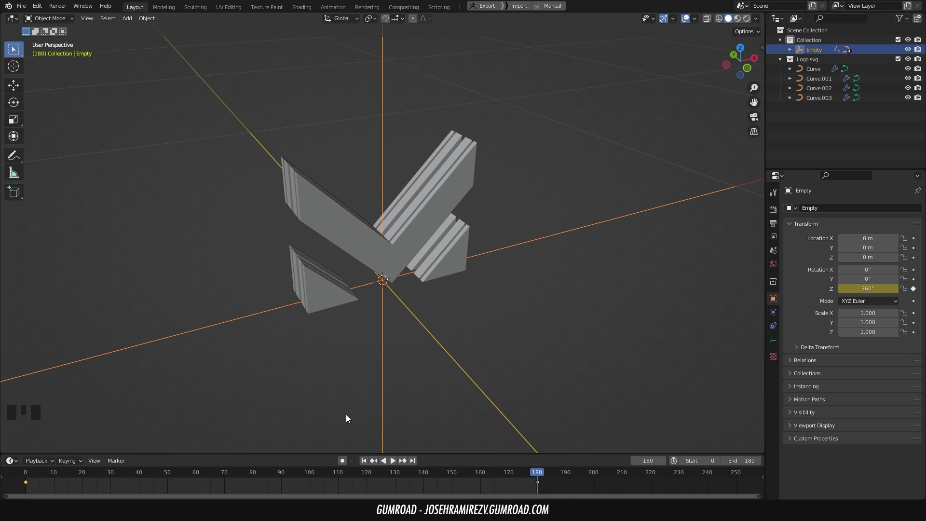
click(395, 463)
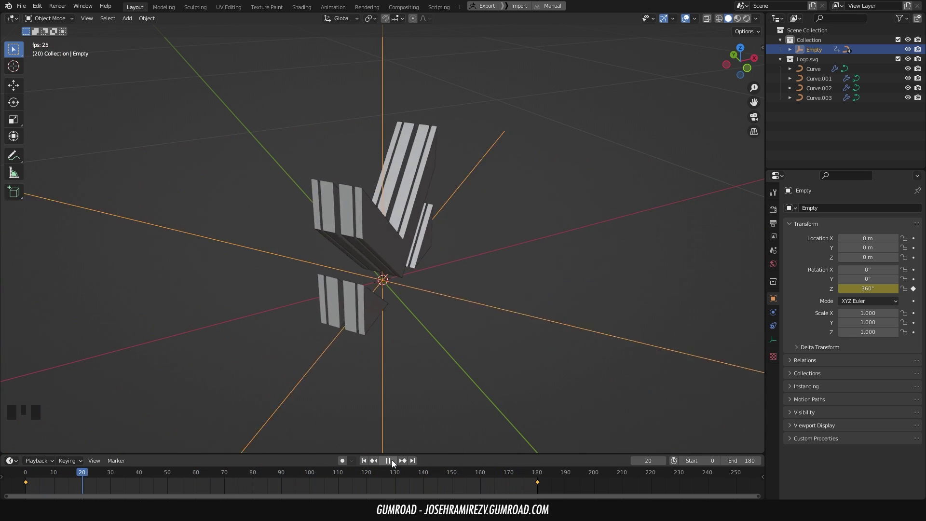
drag(396, 463, 533, 473)
drag(538, 476, 481, 474)
key(space)
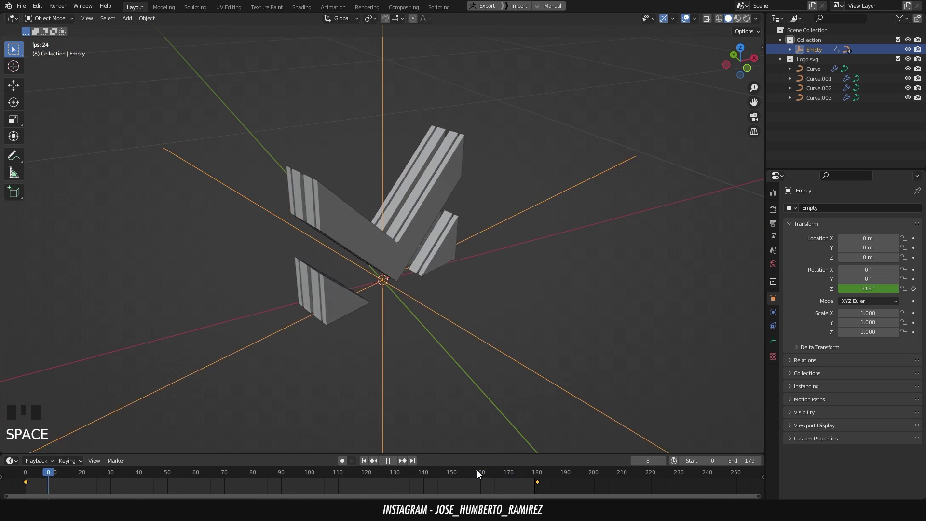
Return to frame 0 in front view and add a Camera facing the logo
drag(368, 463, 377, 213)
key(KP_1)
drag(378, 217, 381, 245)
scroll(up, 3)
key(shift+a)
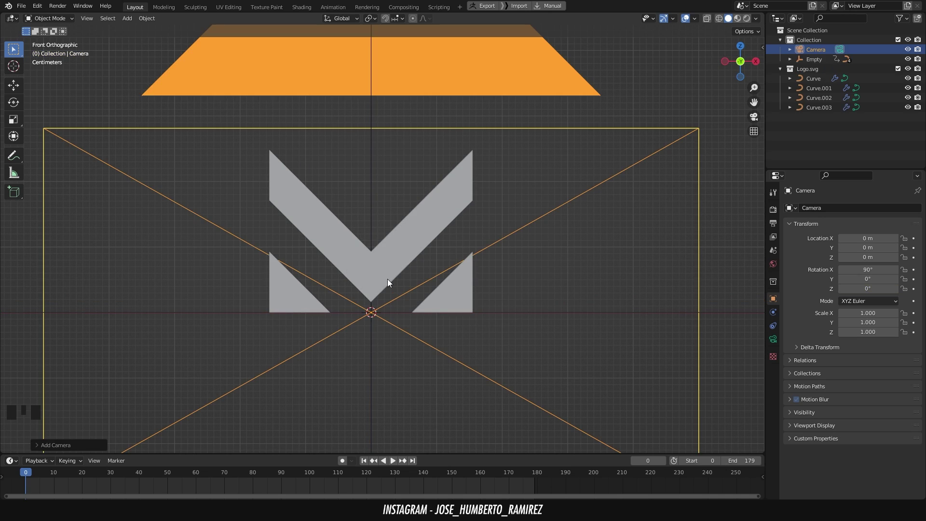
Lock the camera to view, pull it back centred at X 0 and preview the spin through it
key(ctrl+alt+KP_0)
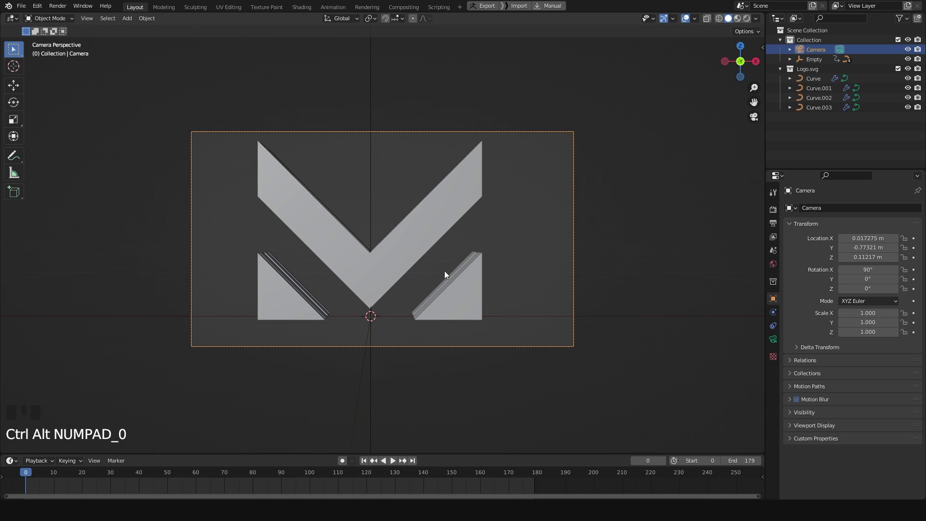
key(n)
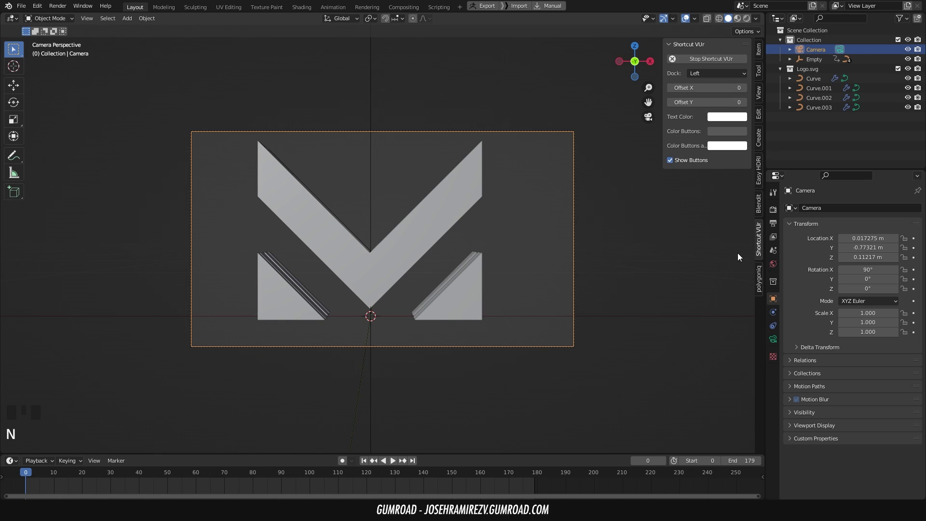
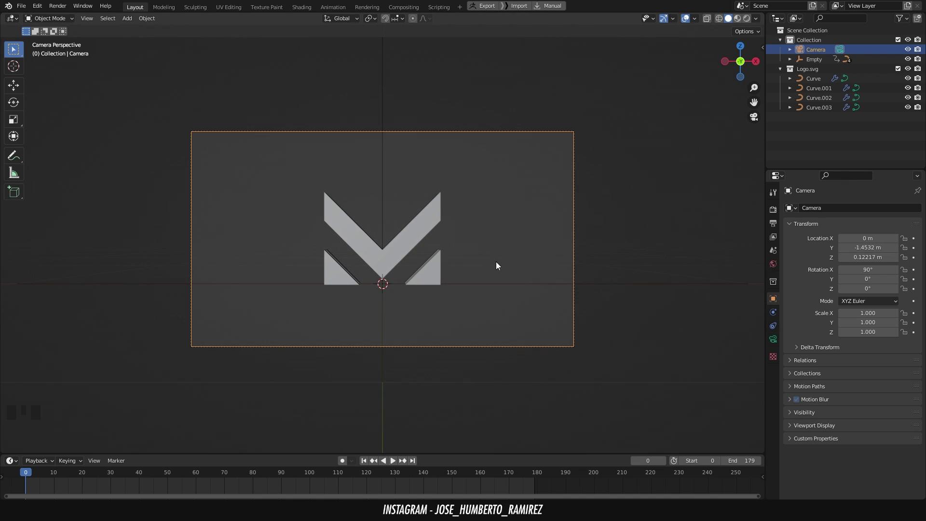
scroll(up, 3)
click(396, 466)
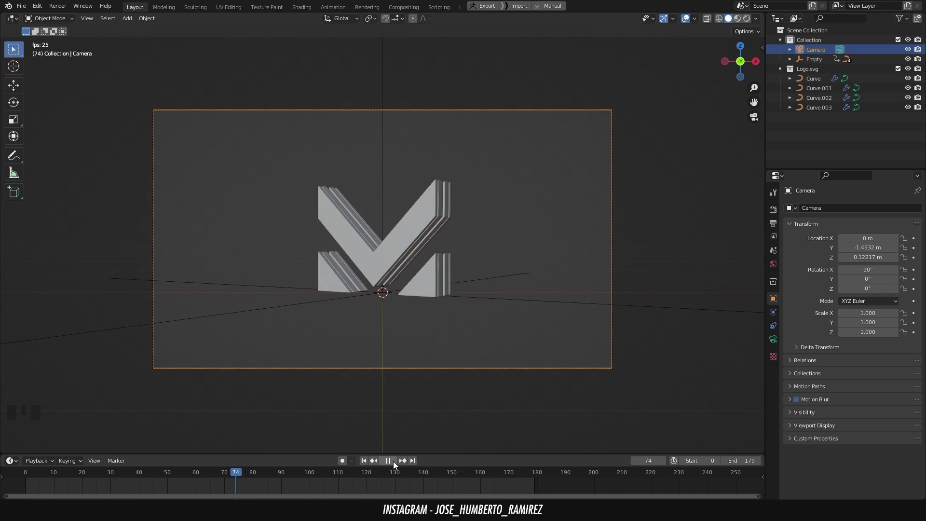
Give Curve.001 a light grey base colour and darken the next slice's base colour
drag(397, 465, 440, 264)
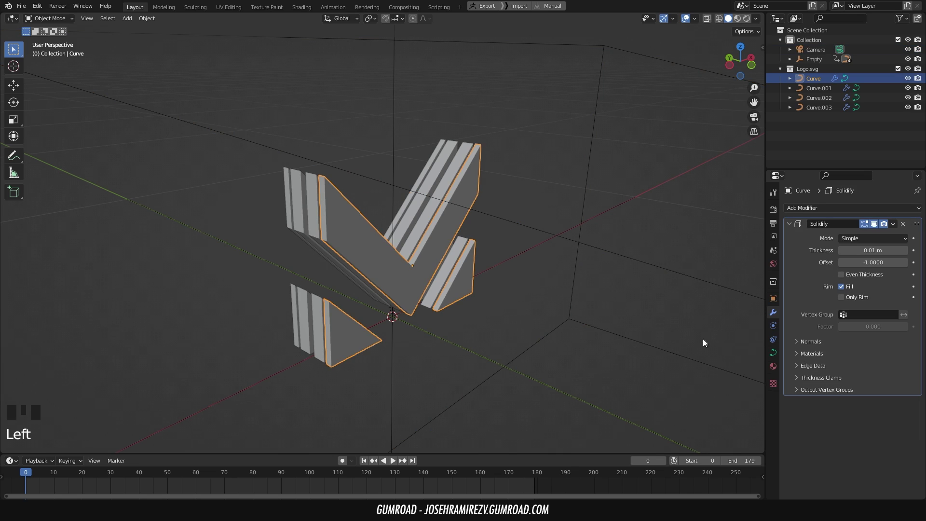
drag(829, 252, 870, 340)
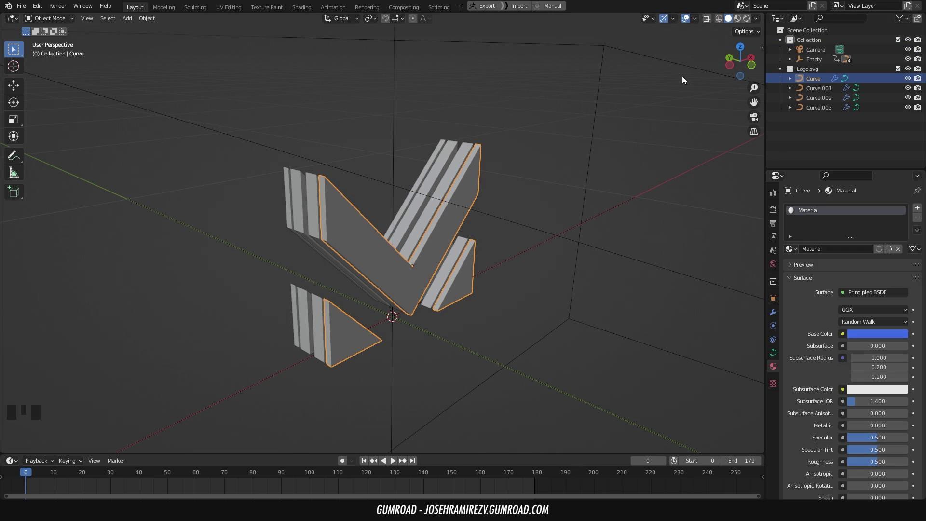
click(742, 24)
click(452, 183)
drag(832, 253, 884, 333)
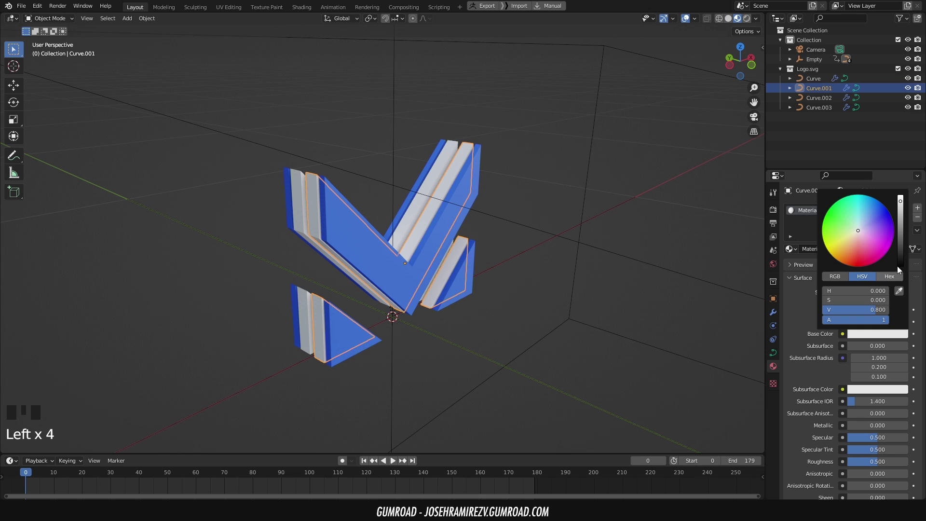
click(557, 160)
drag(442, 231, 438, 227)
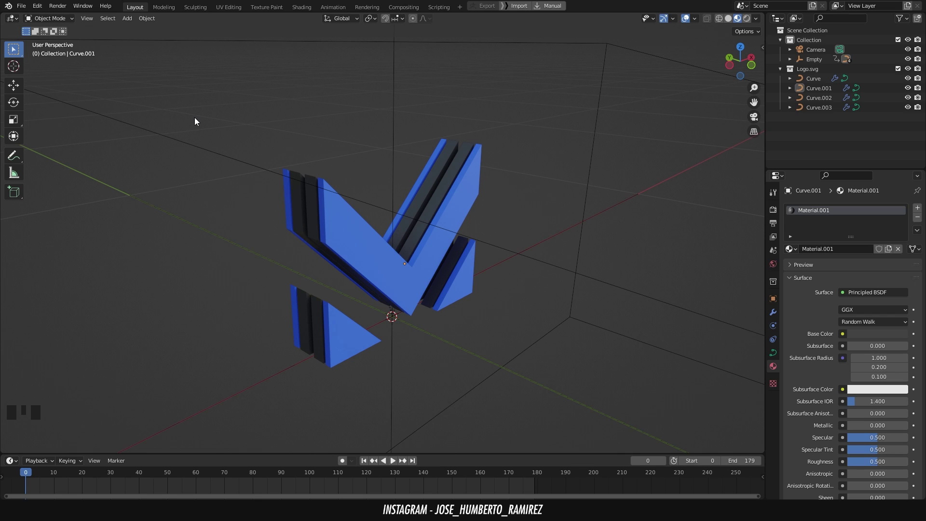
Assign gold metallic Material.002 to the outer slices and dark Material.003 to the inner ones
drag(24, 12, 52, 139)
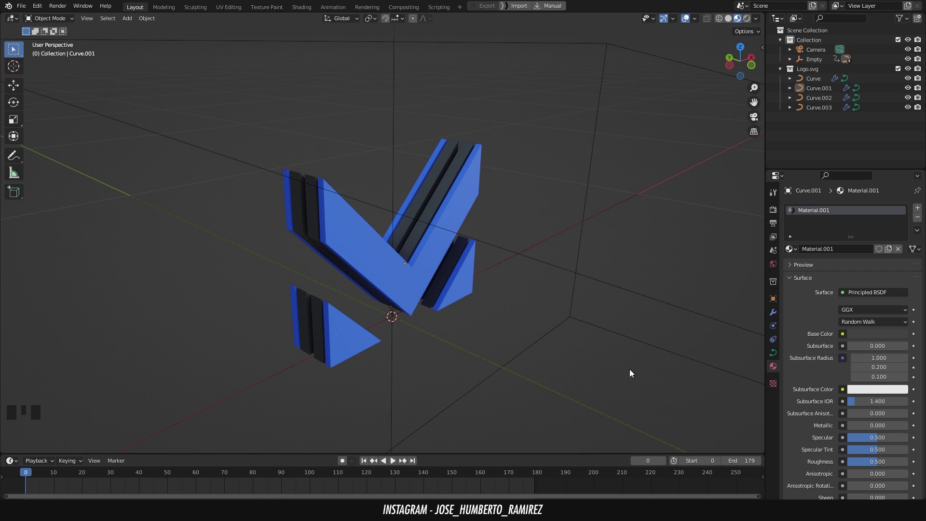
click(473, 191)
click(793, 253)
click(465, 162)
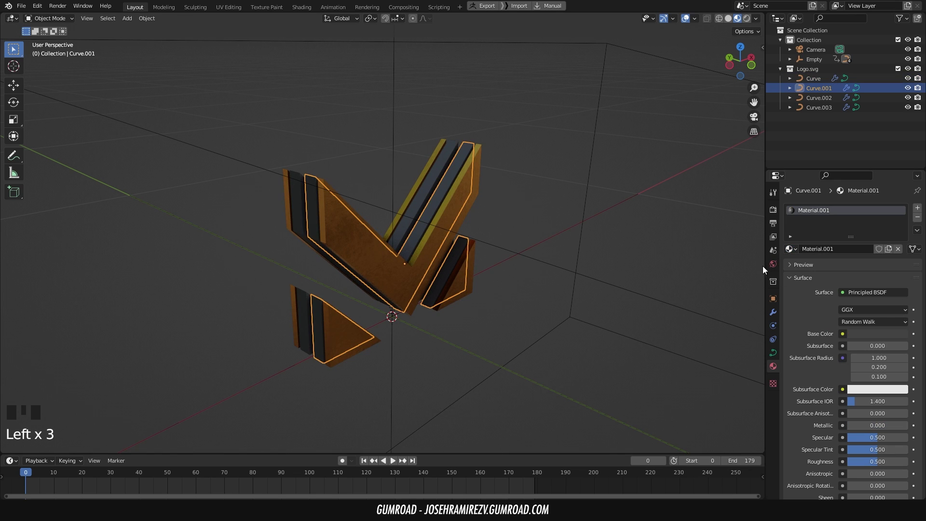
click(792, 254)
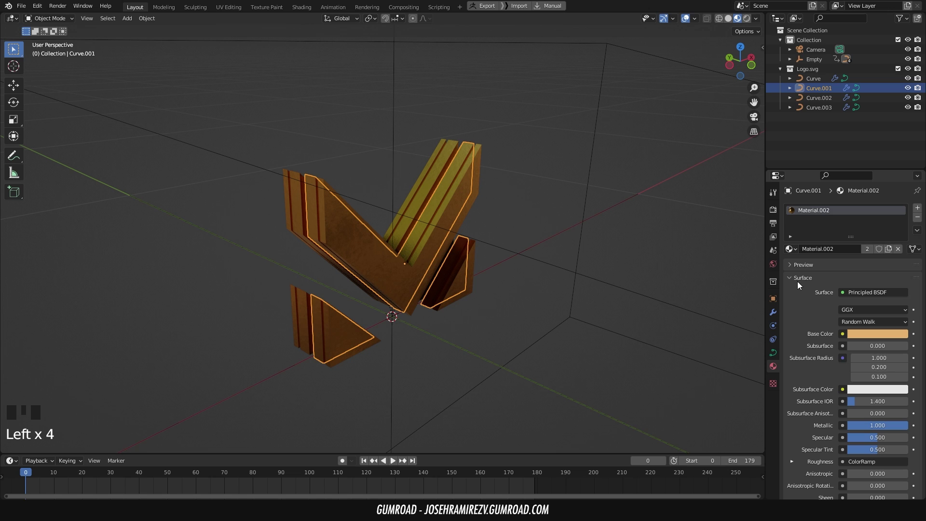
click(795, 254)
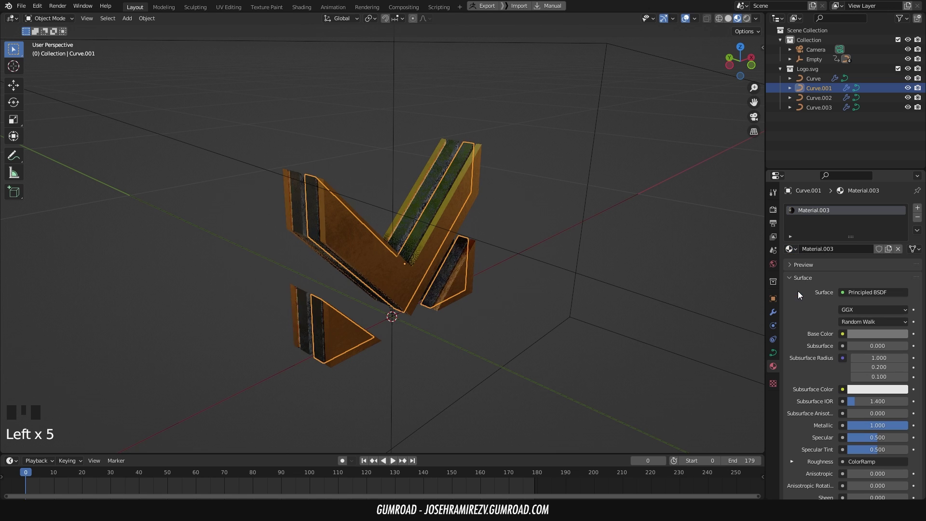
click(528, 165)
Feed an Environment Texture with industrial_room.exr into the world colour at strength 2
drag(462, 207, 777, 268)
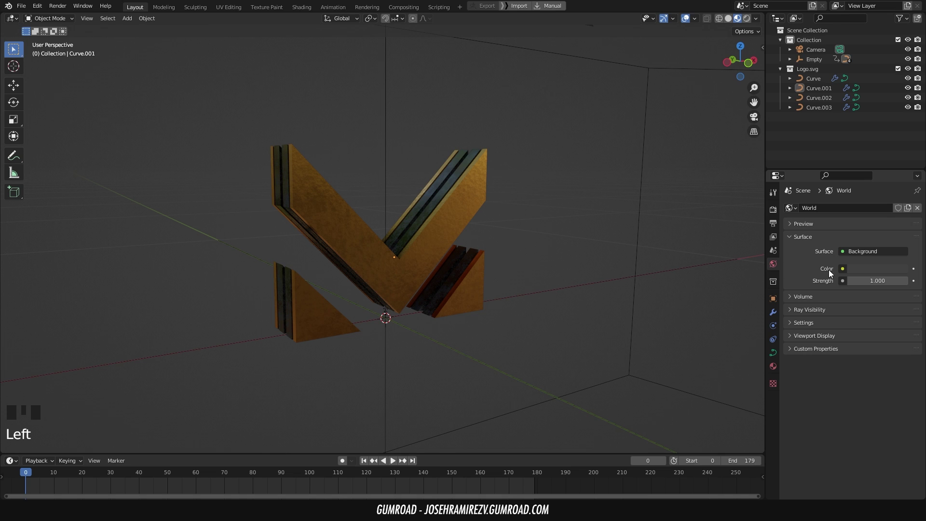
drag(844, 275, 834, 284)
drag(887, 283, 534, 344)
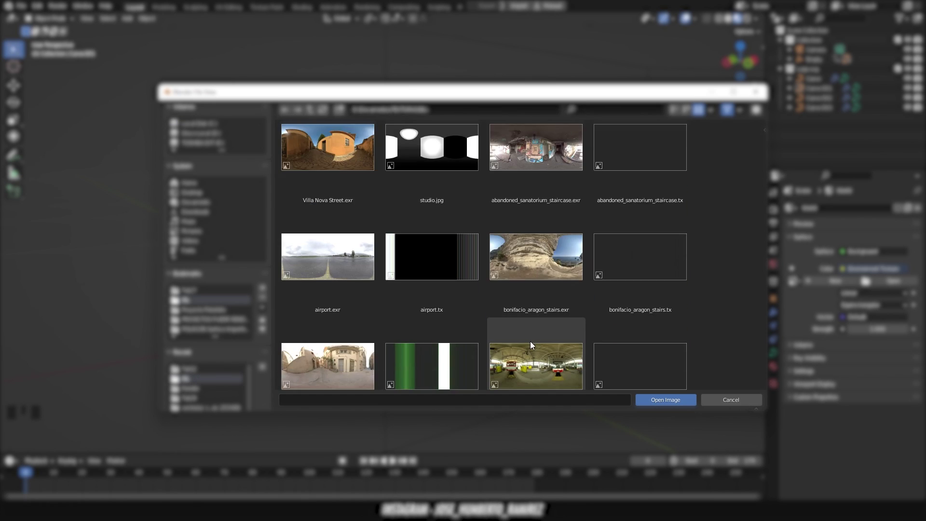
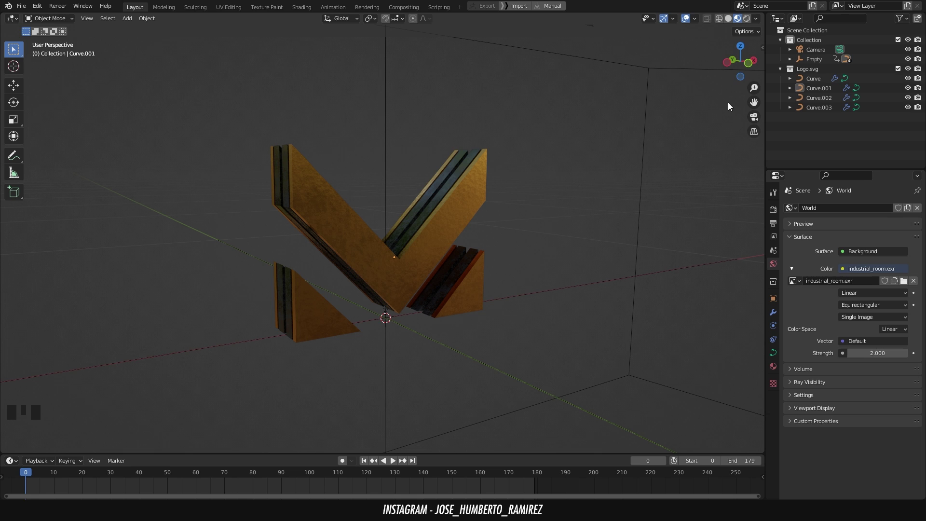
Switch to Rendered viewport shading and set the render engine to Eevee
click(751, 22)
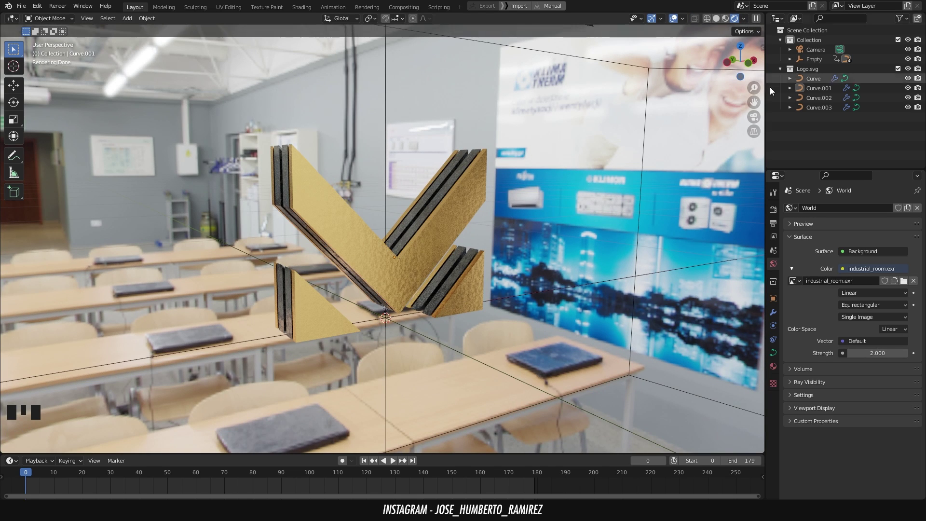
click(776, 211)
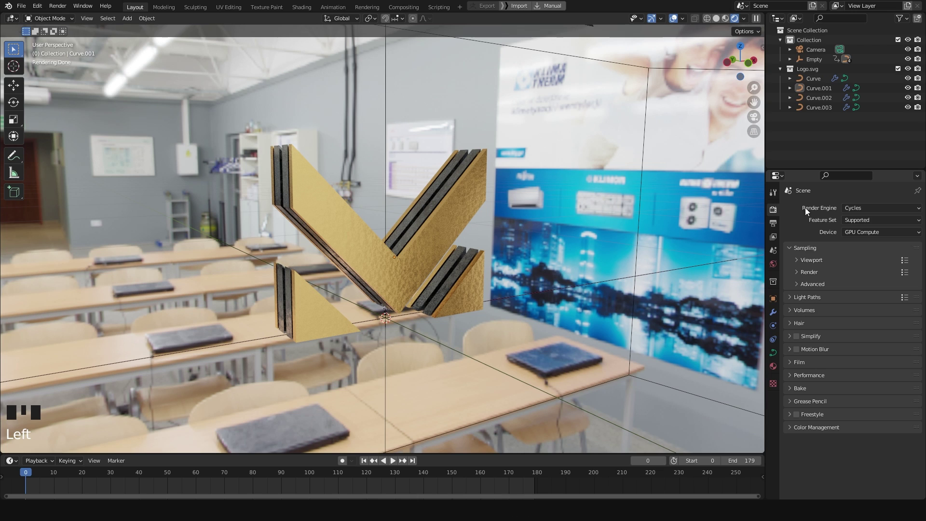
drag(868, 211, 871, 221)
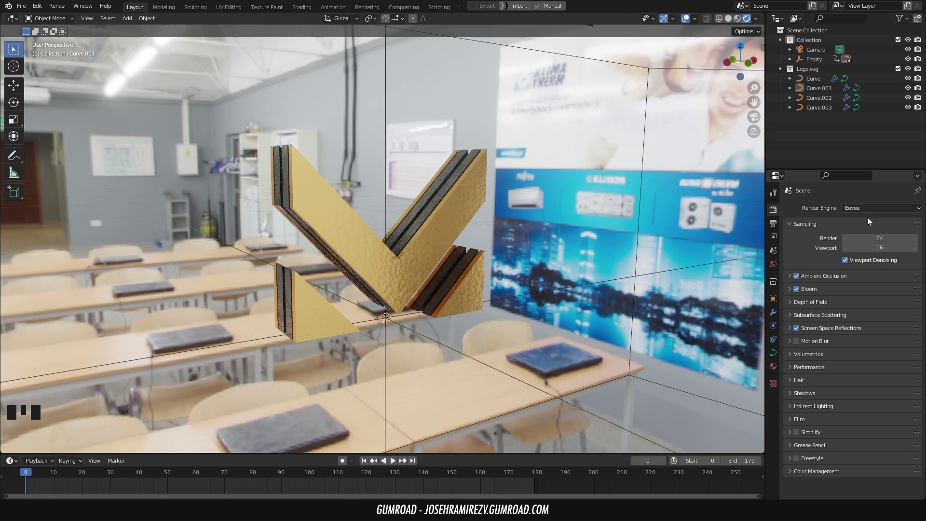